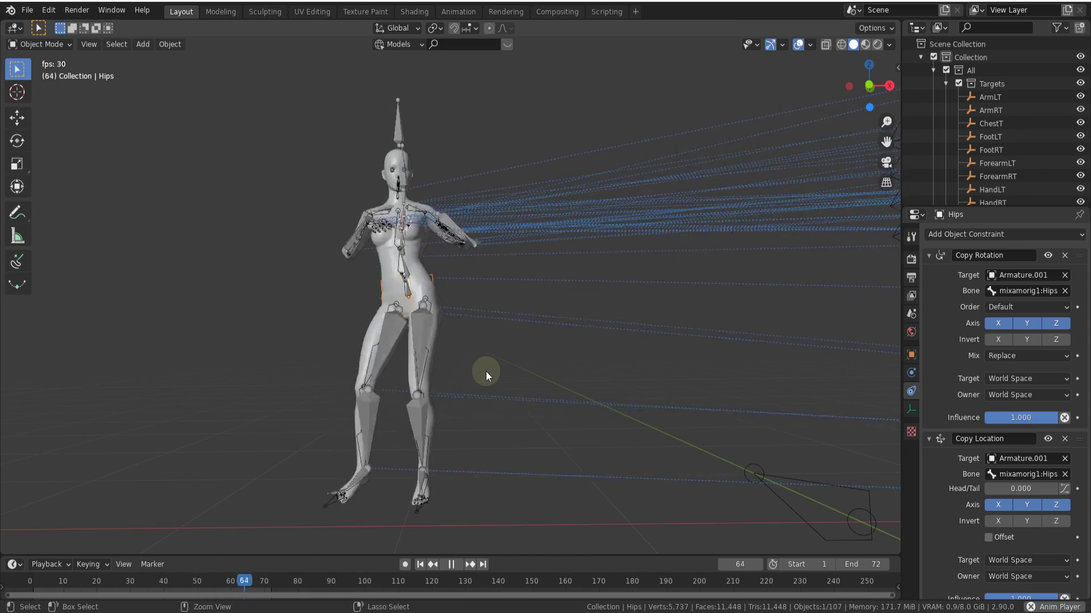
# Step: Add an empty and parent it into the constraint-target skeleton driving the mannequin
pyautogui.press('shift+a')
pyautogui.click(605, 525)
pyautogui.press('a')
pyautogui.click(547, 432)
pyautogui.click(498, 306)
pyautogui.press('ctrl+p')
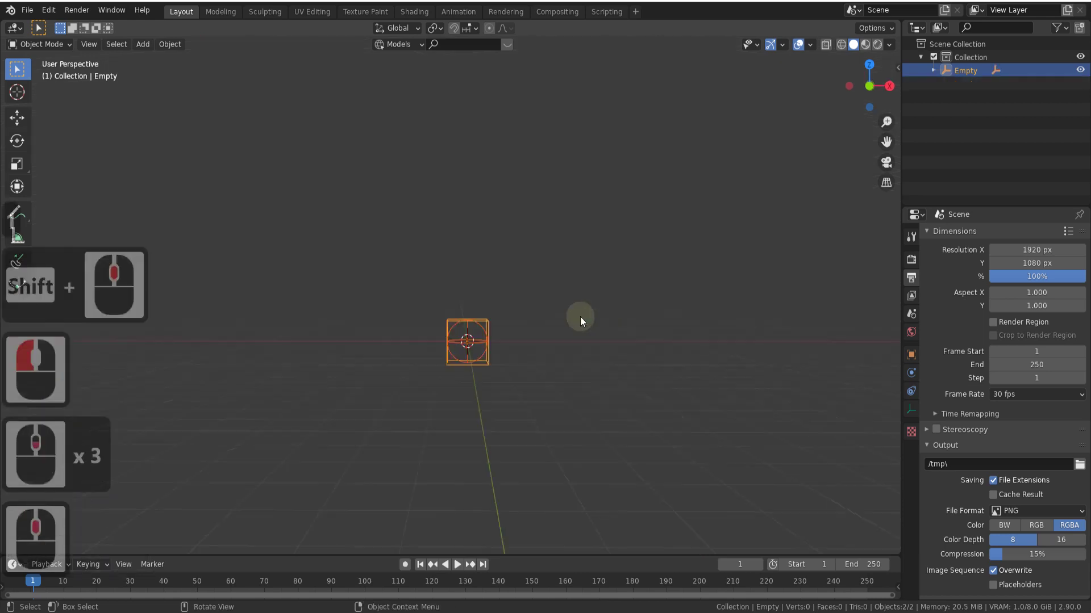
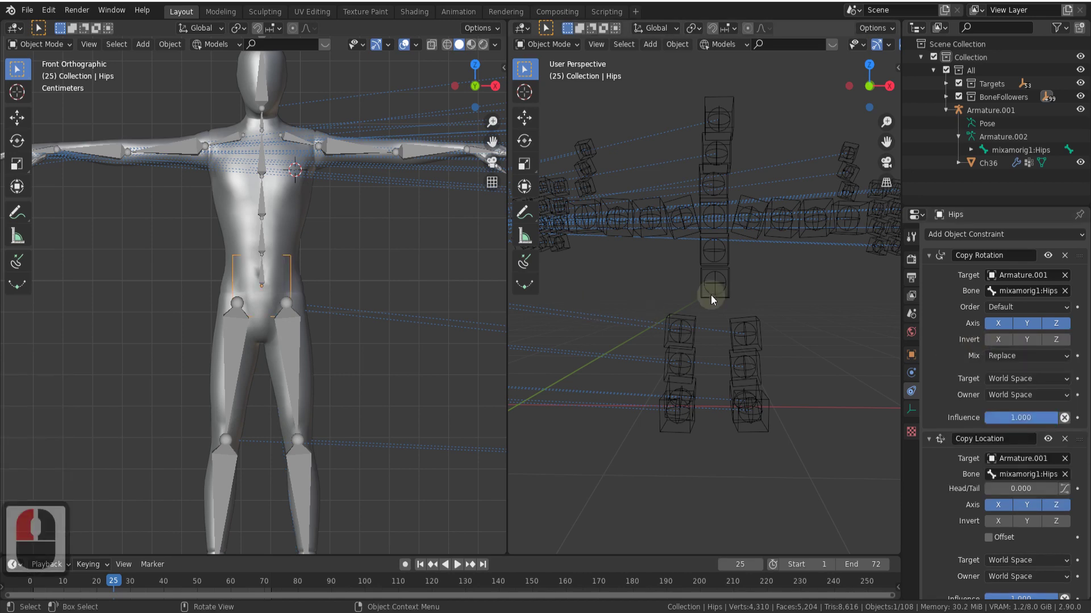
# Step: Set the UpLegRT target's rotation Y to 0 and rearrange the viewport to check the re-posed leg
pyautogui.press('F8')
pyautogui.middleClick(301, 399)
pyautogui.middleClick(301, 399)
pyautogui.press('F8')
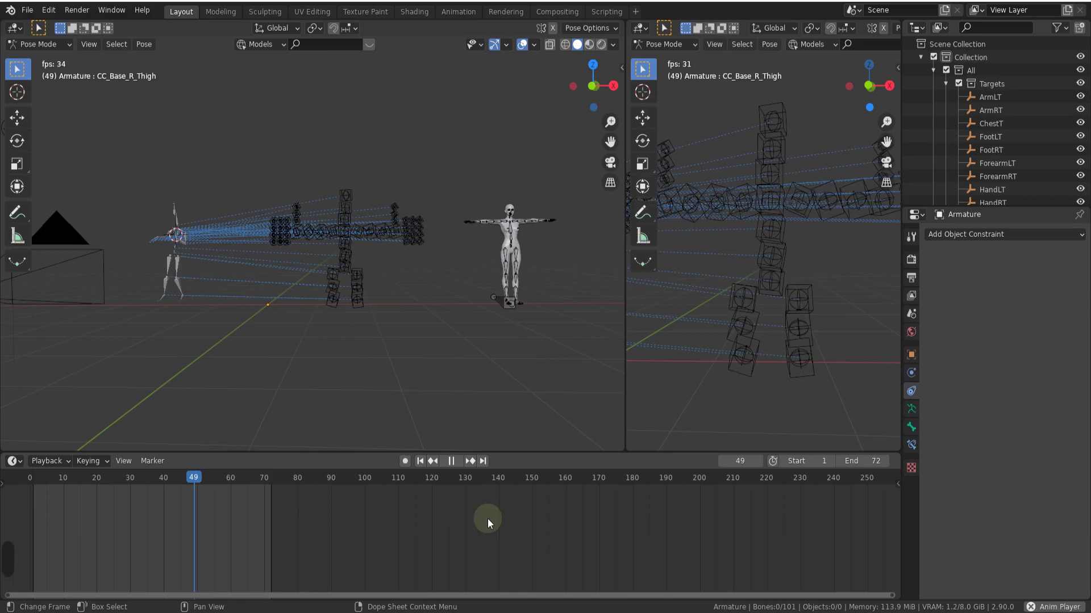
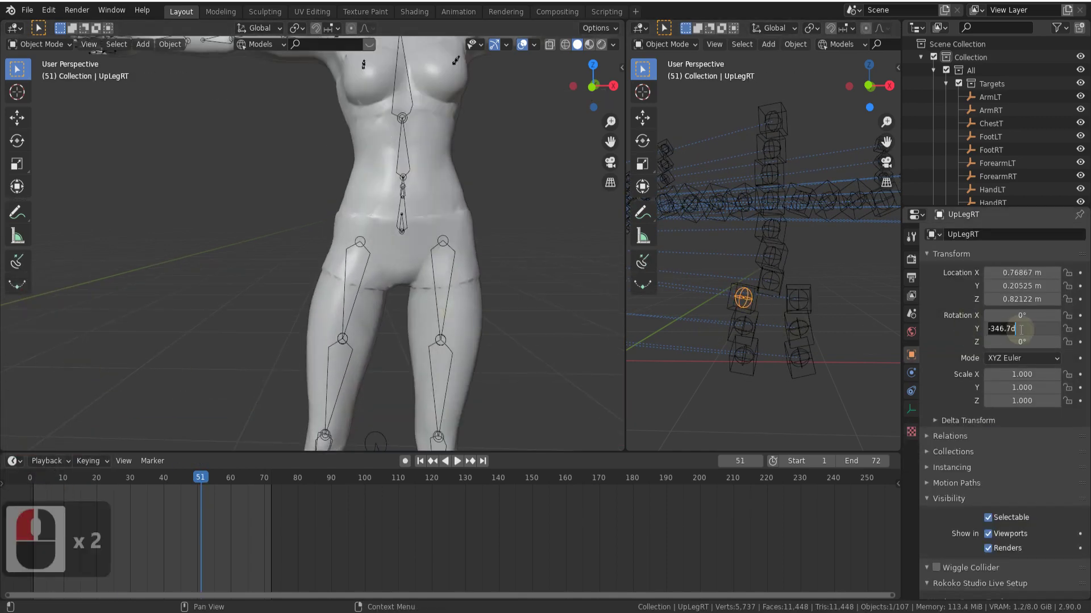
pyautogui.press('0')
pyautogui.press('Return')
pyautogui.moveTo(463, 326); pyautogui.dragTo(320, 499)
pyautogui.moveTo(107, 500); pyautogui.dragTo(742, 191)
# Step: Insert rotation keyframes on the HeadT target empty and play back the result
pyautogui.press('k')
pyautogui.press('r')
pyautogui.click(736, 191)
pyautogui.press('i')
pyautogui.click(736, 200)
pyautogui.click(294, 459)
pyautogui.press('k')
pyautogui.click(800, 157)
pyautogui.press('ш')
pyautogui.click(797, 159)
pyautogui.click(100, 511)
pyautogui.press('b')
pyautogui.click(329, 519)
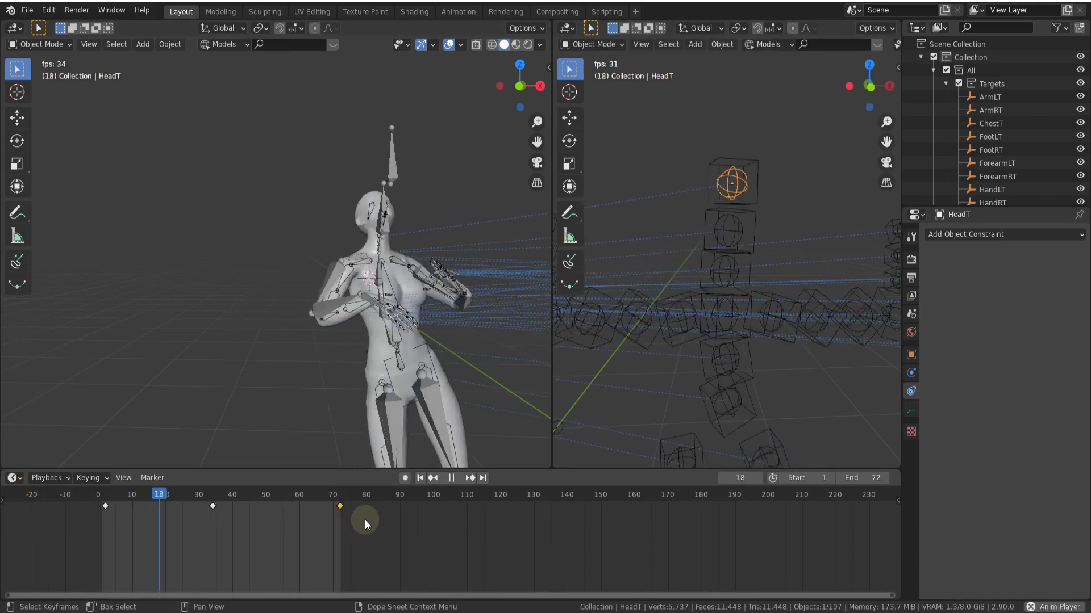
# Step: Start File > Import > FBX and choose Catwalk Walk Forward.fbx
pyautogui.click(31, 14)
pyautogui.click(204, 270)
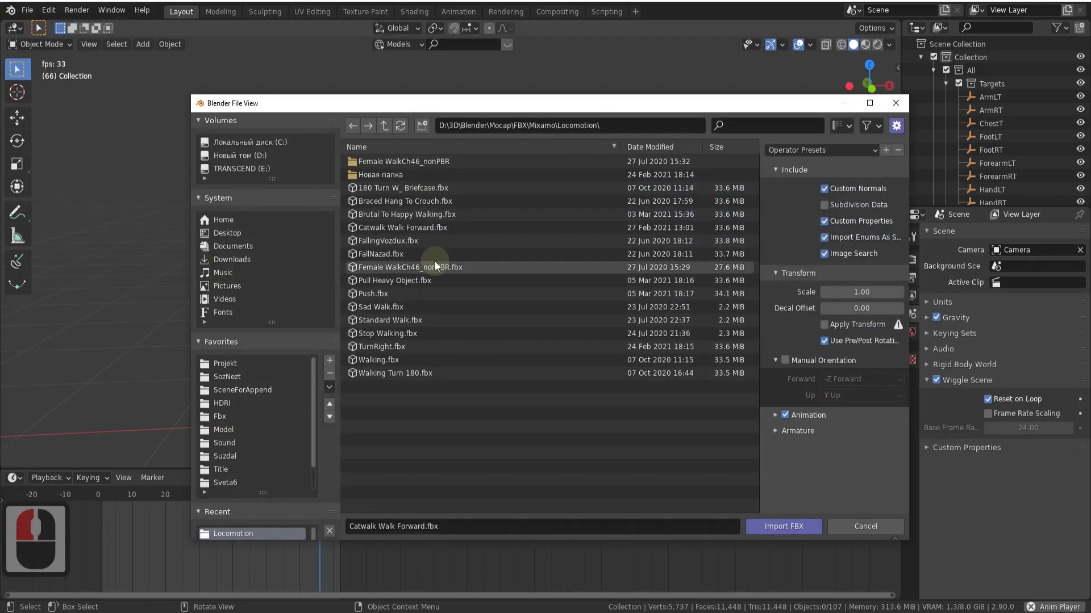
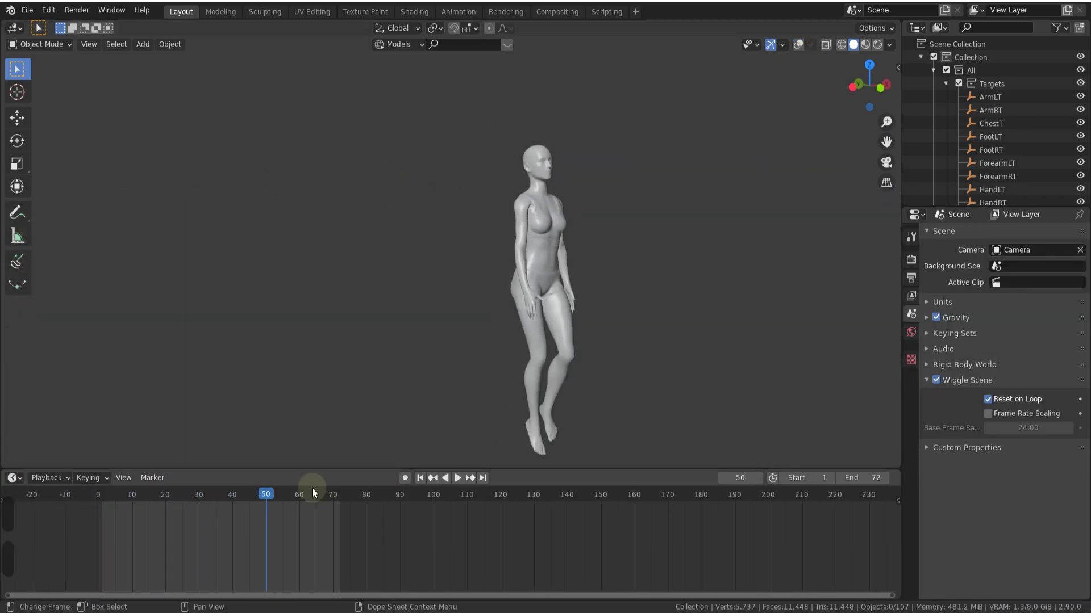
# Step: Play the imported catwalk walk on the character in the timeline
pyautogui.click(103, 510)
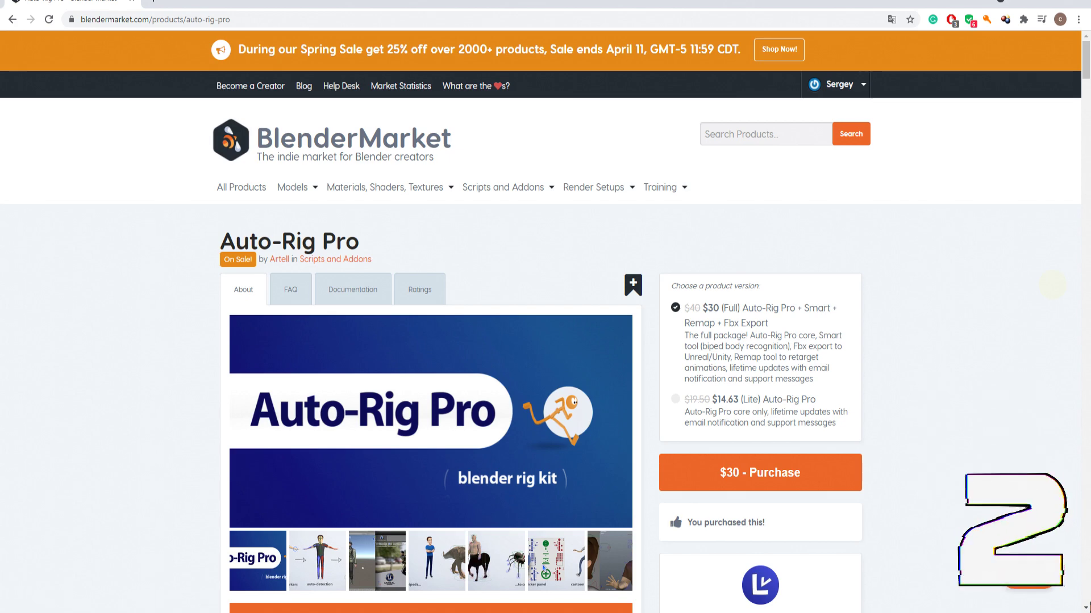
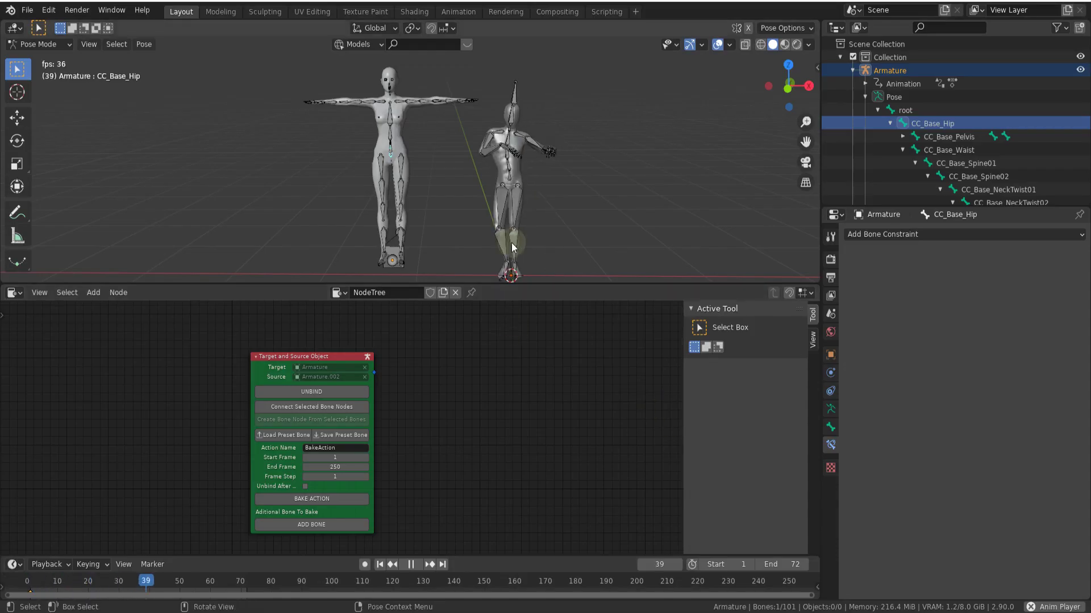
# Step: Wire the CC_Base_Hip bone node to mixamorig1:Hips and connect the selected bone nodes
pyautogui.scroll(3)
pyautogui.click(354, 150)
pyautogui.click(669, 220)
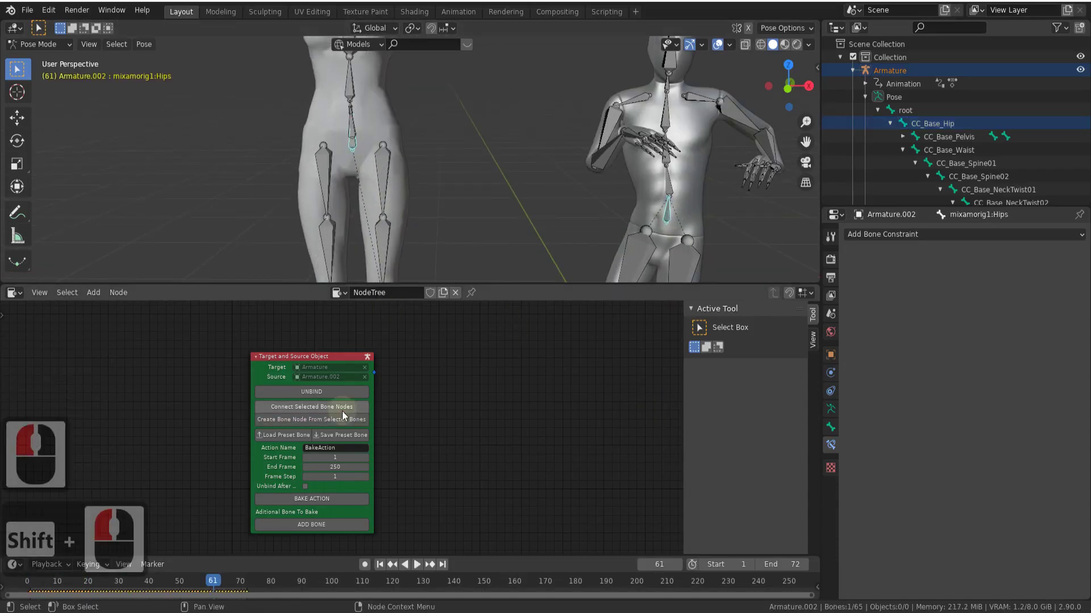
pyautogui.click(344, 426)
pyautogui.scroll(3)
pyautogui.scroll(-3)
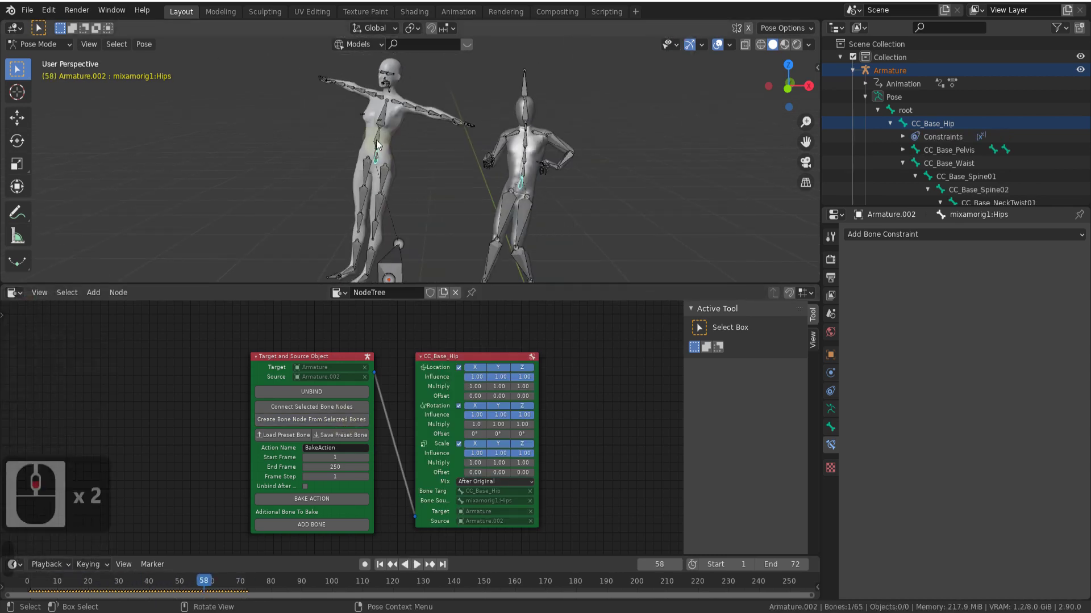
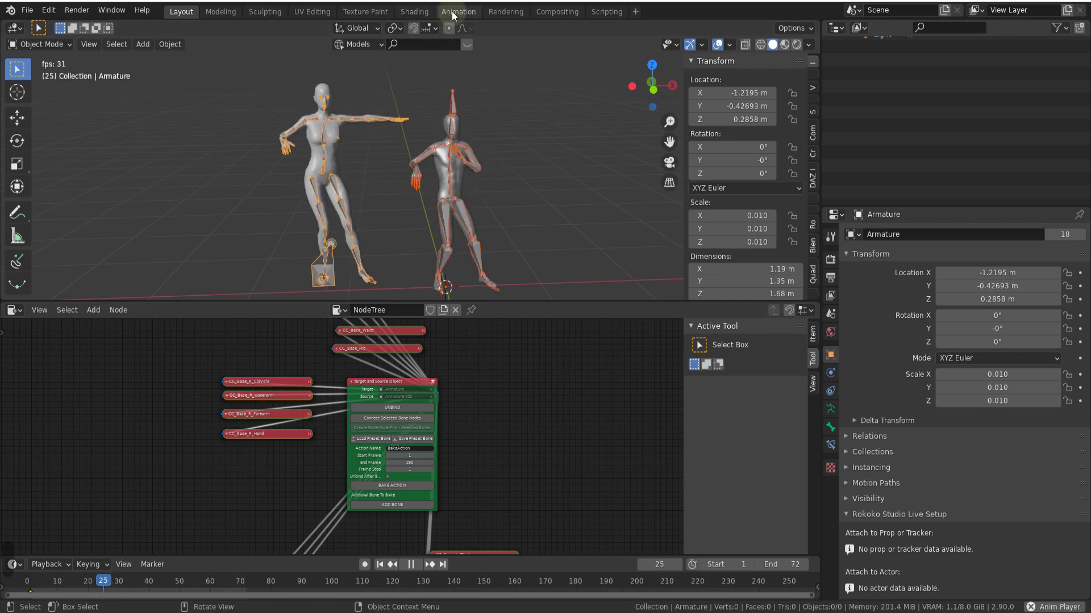
# Step: Switch to the Animation workspace and inspect both armatures' channels in the Graph Editor
pyautogui.click(455, 15)
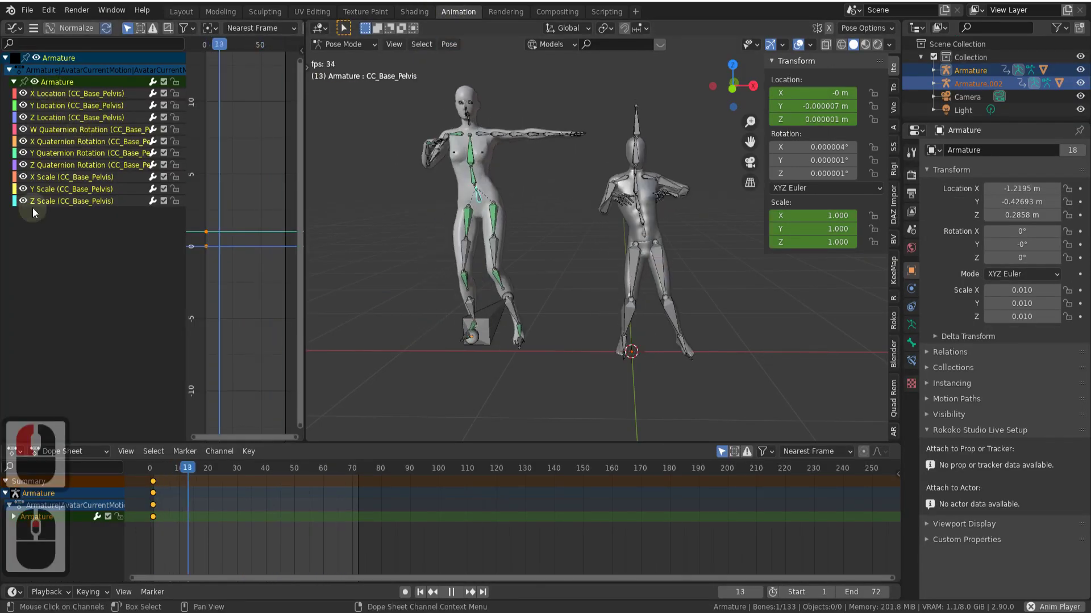
pyautogui.click(630, 235)
pyautogui.click(637, 235)
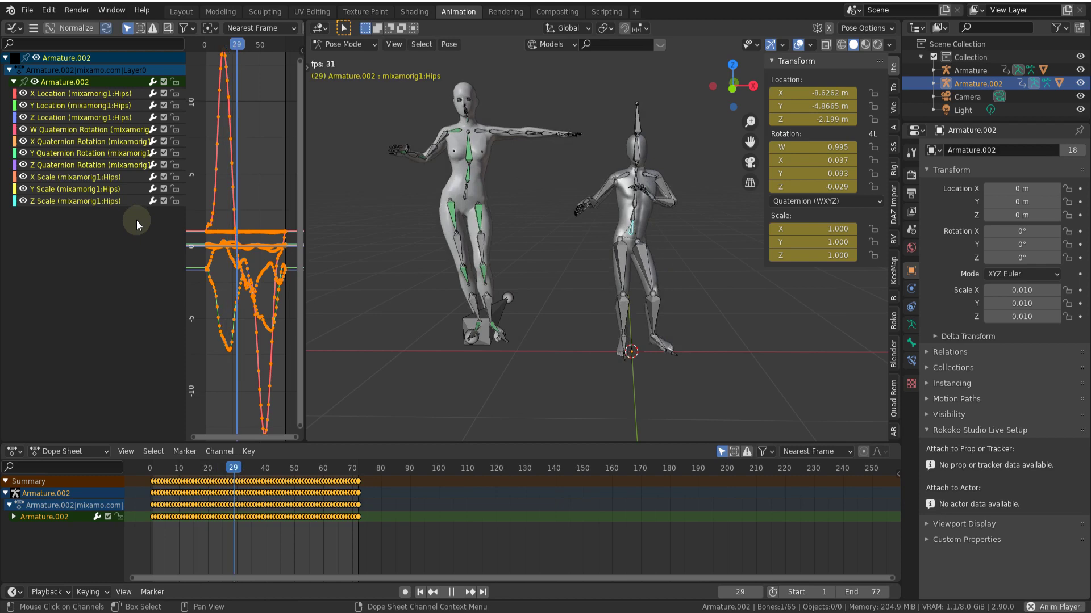
pyautogui.press('F8')
# Step: Check the RENIM_TRANSFORM constraint on the character's left thigh in Bone Constraint properties
pyautogui.click(837, 451)
pyautogui.click(851, 258)
pyautogui.click(919, 367)
pyautogui.click(837, 451)
pyautogui.click(851, 258)
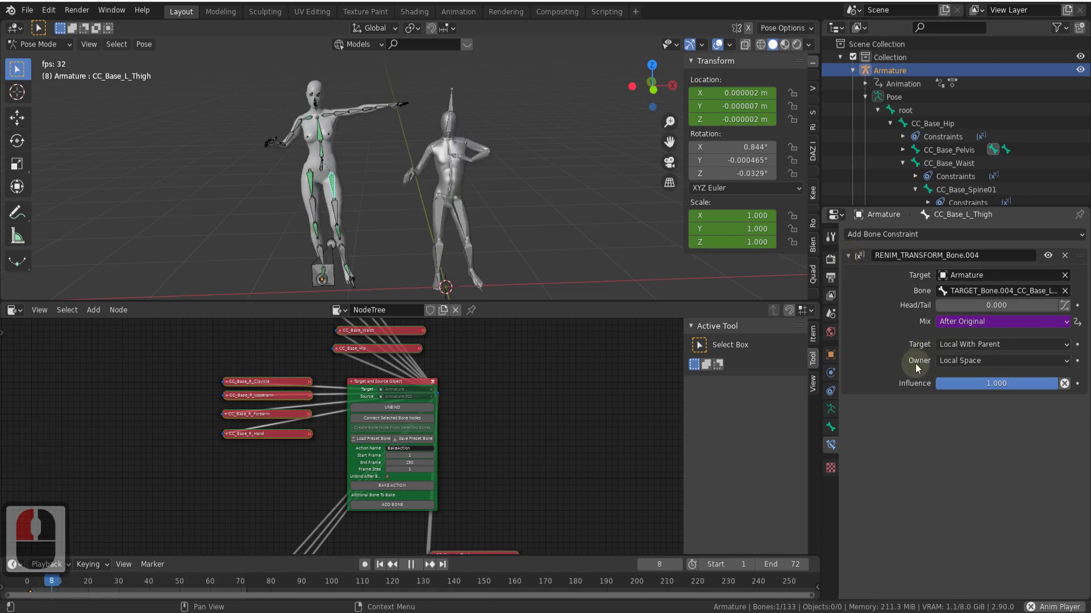
pyautogui.click(919, 367)
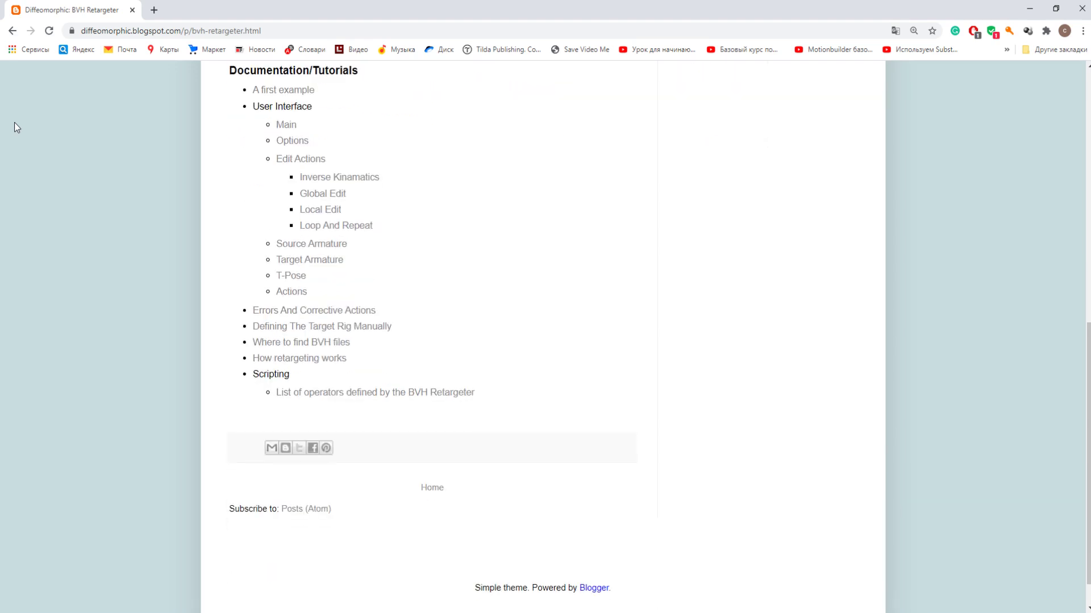
# Step: Return to Blender showing the BVH Retargeter v2.0 panel beside the T-posed male rig
pyautogui.press('F8')
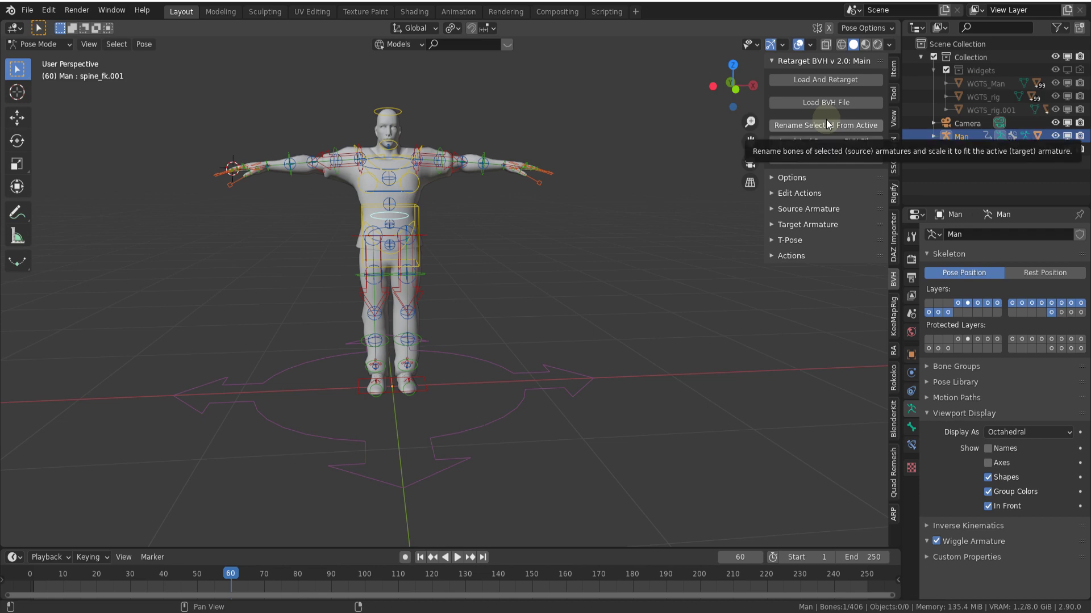
# Step: Run Global Edit > Fixate Bone Location on the Man rig's retargeted animation and confirm
pyautogui.click(786, 218)
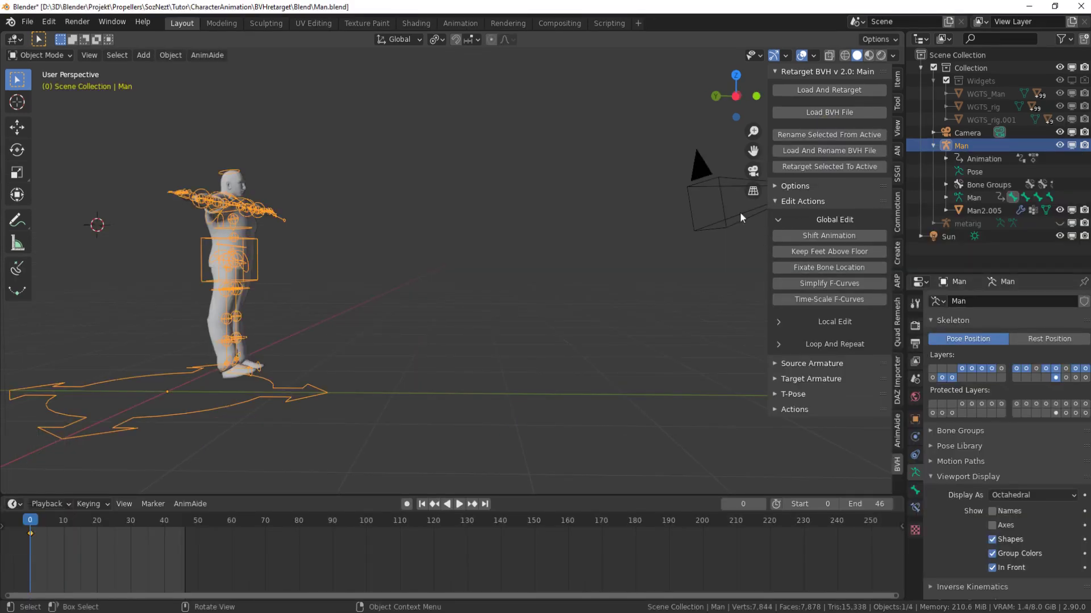
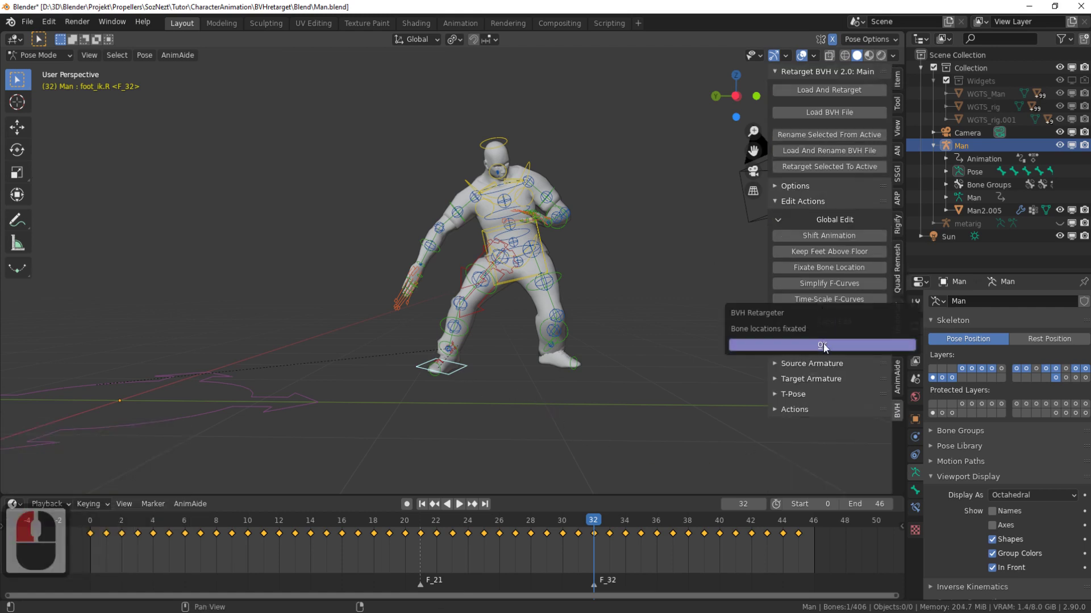
pyautogui.click(826, 348)
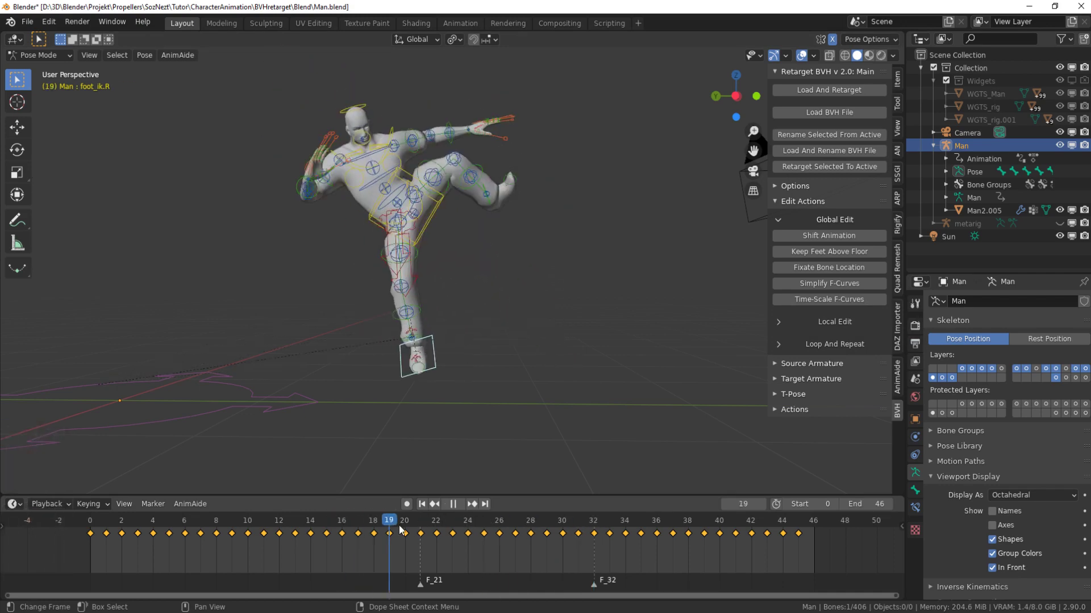
pyautogui.click(491, 523)
pyautogui.moveTo(503, 430); pyautogui.dragTo(505, 442)
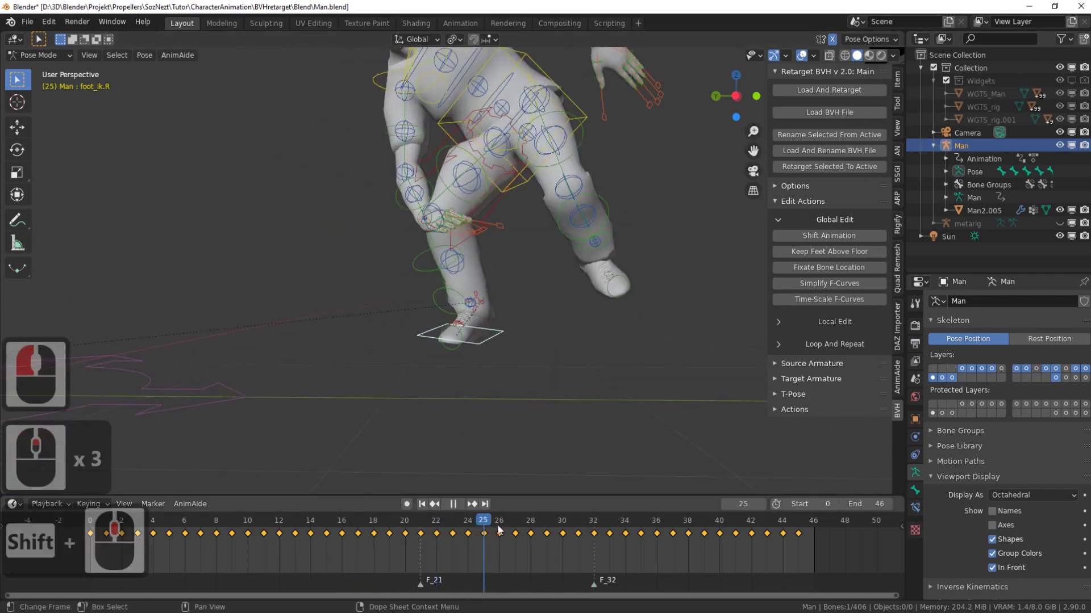
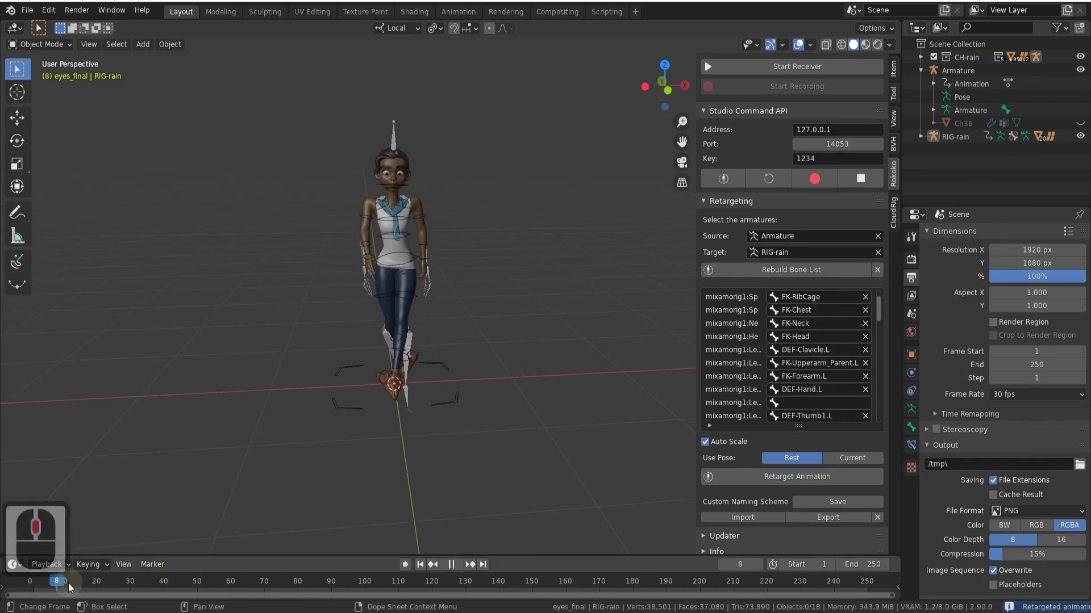
# Step: Play back the rain rig and open its channels in the Animation workspace Graph Editor
pyautogui.click(197, 558)
pyautogui.middleClick(418, 337)
pyautogui.middleClick(443, 391)
pyautogui.middleClick(430, 356)
pyautogui.middleClick(426, 285)
pyautogui.click(421, 229)
pyautogui.scroll(-3)
pyautogui.press('ctrl+Tab')
pyautogui.click(421, 232)
pyautogui.middleClick(427, 255)
pyautogui.click(465, 14)
pyautogui.scroll(-3)
pyautogui.middleClick(463, 126)
# Step: Delete the FK neck and upper-arm location channels and clear their location (Alt+G)
pyautogui.click(14, 86)
pyautogui.click(137, 212)
pyautogui.press('x')
pyautogui.click(334, 249)
pyautogui.press('alt+g')
pyautogui.click(654, 148)
pyautogui.click(16, 87)
pyautogui.click(114, 199)
pyautogui.press('x')
pyautogui.click(338, 247)
pyautogui.press('alt+g')
pyautogui.click(687, 185)
# Step: Delete the remaining location channels, clear location, and play back the rotation-only result
pyautogui.click(20, 99)
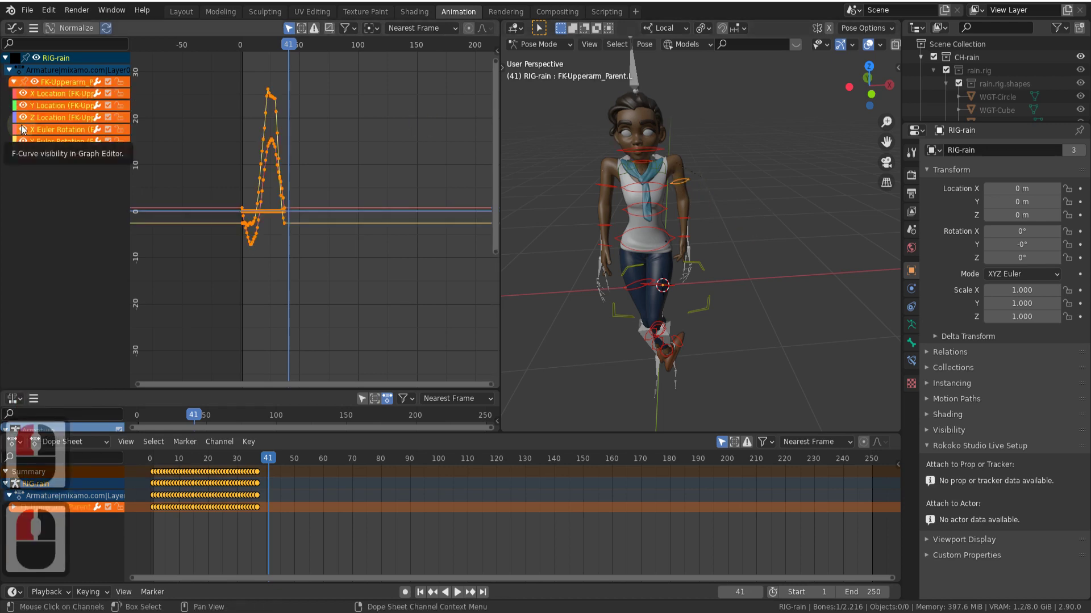
pyautogui.press('x')
pyautogui.click(409, 245)
pyautogui.press('alt+g')
pyautogui.click(615, 192)
pyautogui.moveTo(25, 129); pyautogui.dragTo(306, 238)
pyautogui.press('x')
pyautogui.click(306, 236)
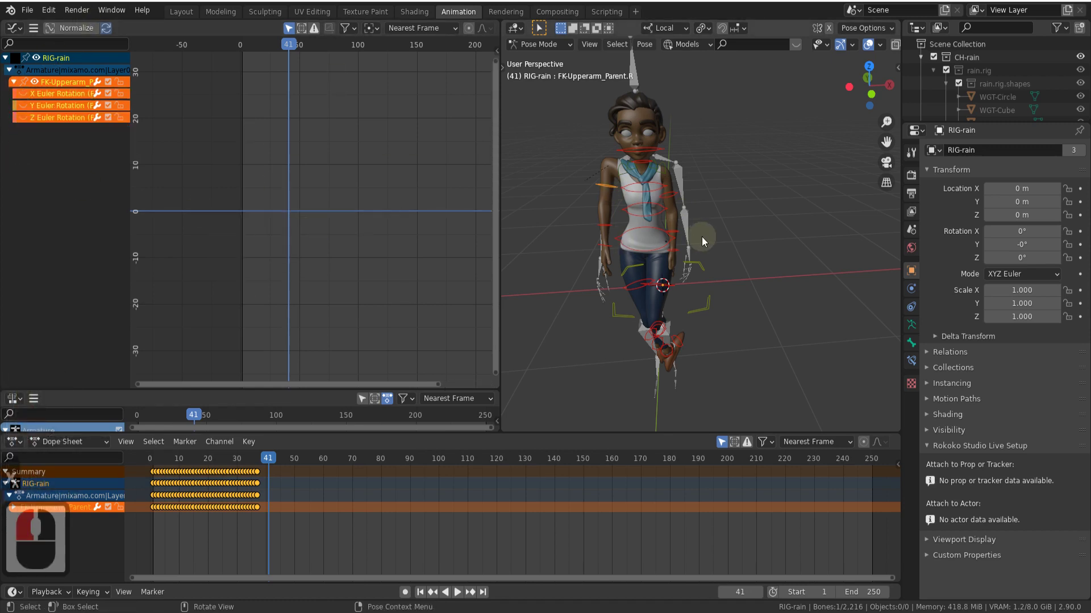
pyautogui.press('alt+g')
pyautogui.click(266, 459)
pyautogui.middleClick(702, 288)
pyautogui.middleClick(708, 271)
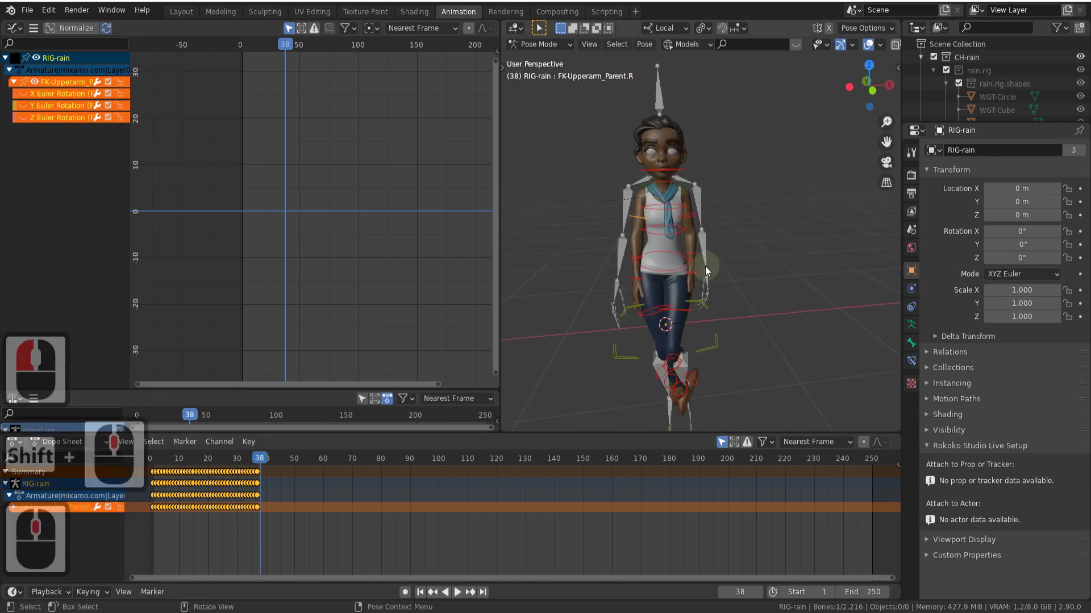